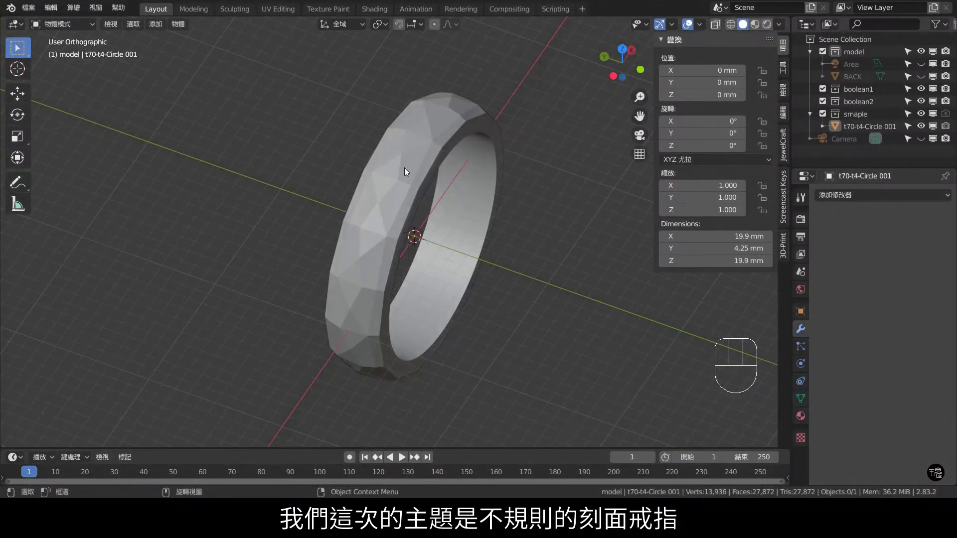
Step: Hide the sample ring collection after viewing it from the front
{"action": "left_click_drag", "start_coordinate": [407, 284], "coordinate": [446, 252]}
{"action": "scroll", "scroll_direction": "up", "scroll_amount": 3}
{"action": "scroll", "scroll_direction": "down", "scroll_amount": 3}
{"action": "left_click_drag", "start_coordinate": [502, 270], "coordinate": [438, 297]}
{"action": "key", "text": "KP_4"}
{"action": "key", "text": "KP_1"}
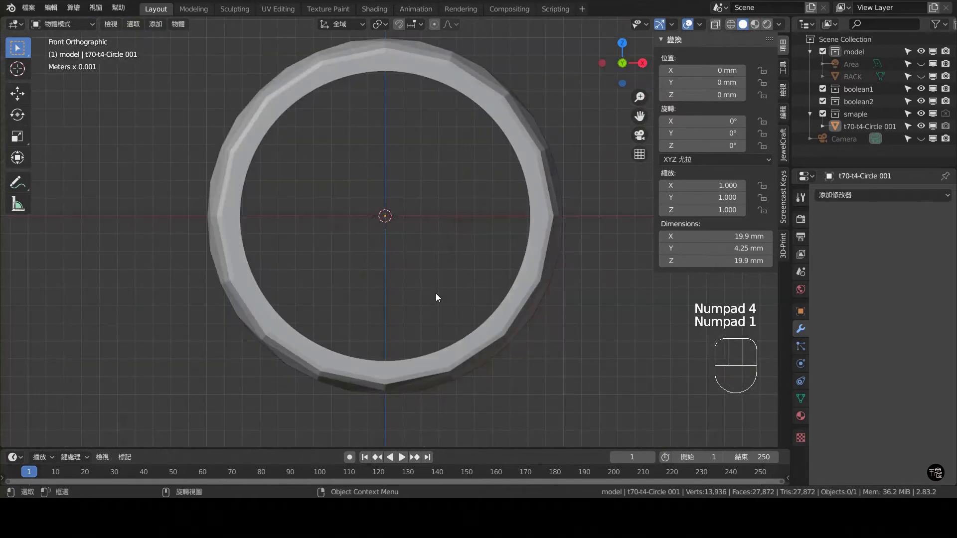
{"action": "left_click", "coordinate": [928, 114]}
Step: Add an 8-vertex mesh circle, enlarge it to 10 mm radius and apply rotation and scale
{"action": "left_click", "coordinate": [440, 152]}
{"action": "left_click_drag", "start_coordinate": [397, 180], "coordinate": [397, 212]}
{"action": "scroll", "scroll_direction": "up", "scroll_amount": 3}
{"action": "key", "text": "shift+a"}
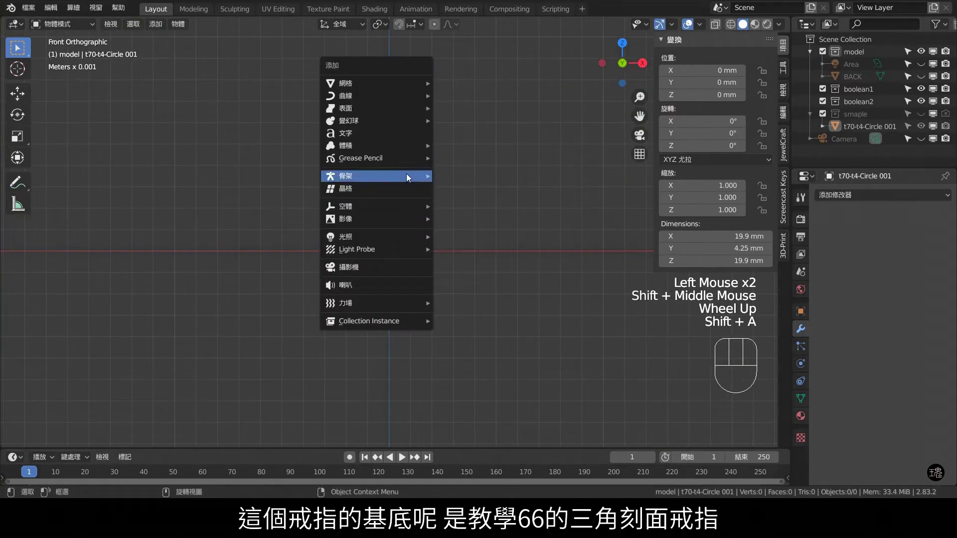
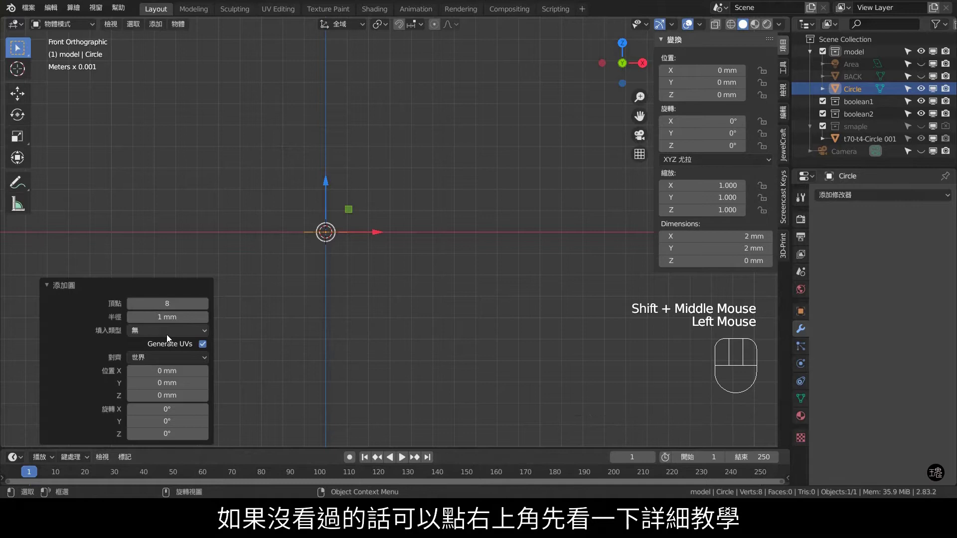
{"action": "left_click_drag", "start_coordinate": [169, 360], "coordinate": [169, 373]}
{"action": "left_click_drag", "start_coordinate": [180, 326], "coordinate": [306, 242]}
{"action": "scroll", "scroll_direction": "down", "scroll_amount": 3}
{"action": "scroll", "scroll_direction": "down", "scroll_amount": 3}
{"action": "key", "text": "ctrl+a"}
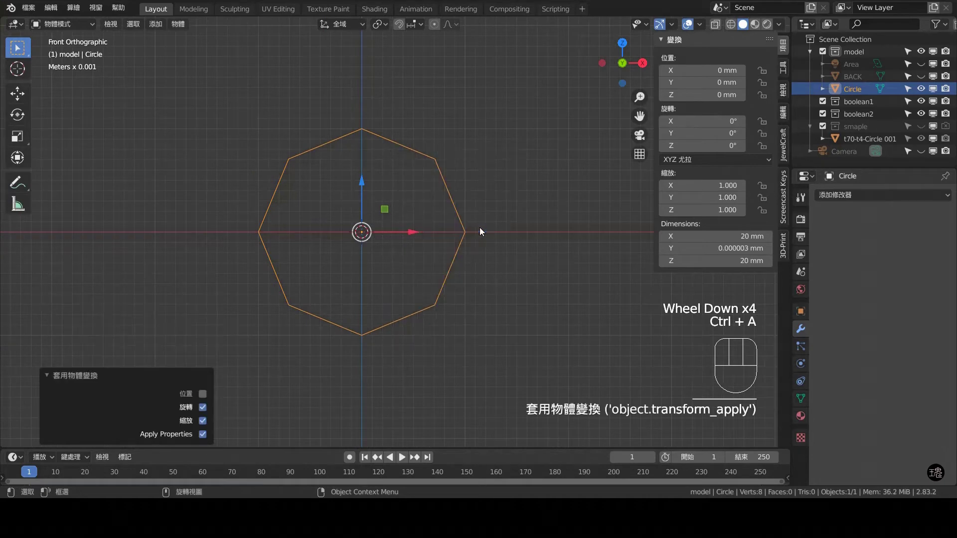
{"action": "key", "text": "KP_3"}
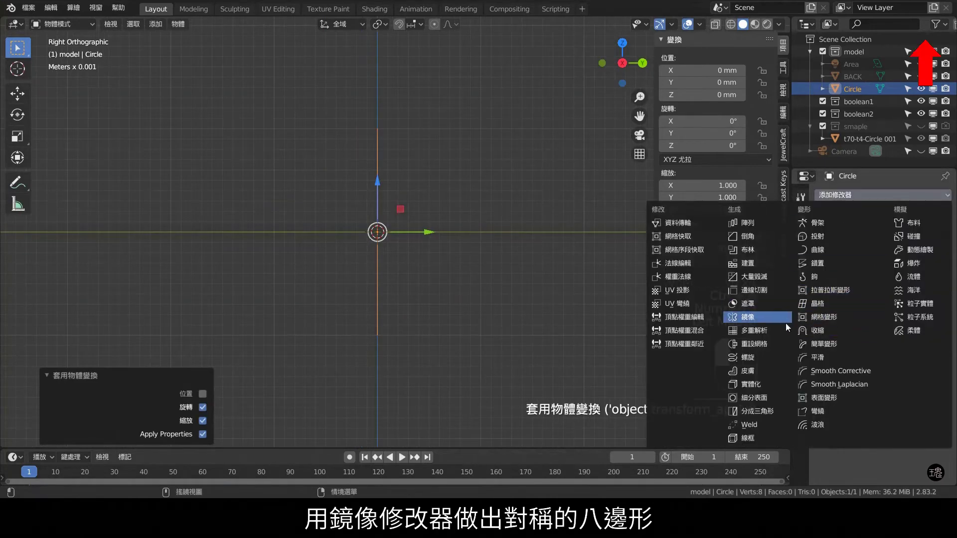
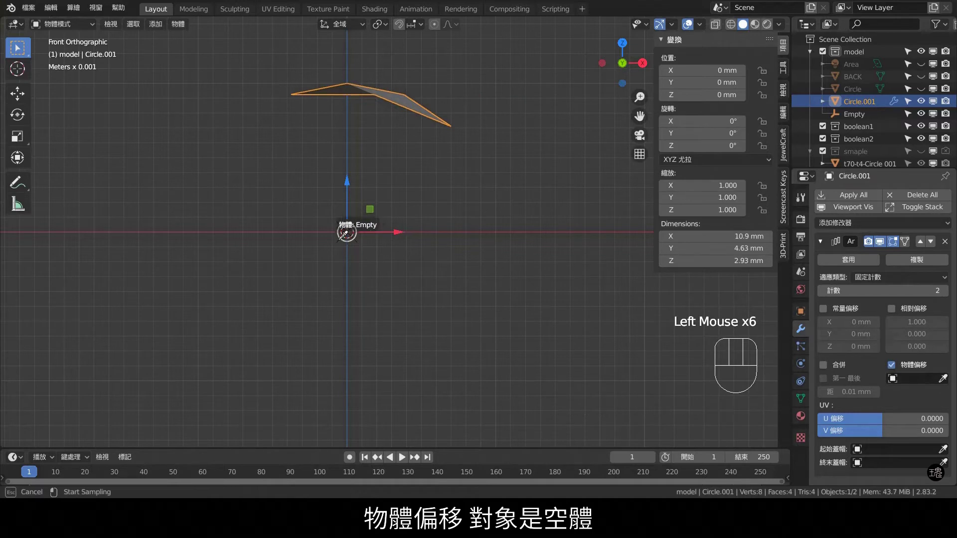
Step: Set the Array modifier to 8 copies offset around the Empty
{"action": "left_click", "coordinate": [950, 296]}
{"action": "left_click", "coordinate": [950, 297]}
{"action": "left_click", "coordinate": [951, 296]}
{"action": "double_click", "coordinate": [951, 296]}
{"action": "left_click", "coordinate": [951, 297]}
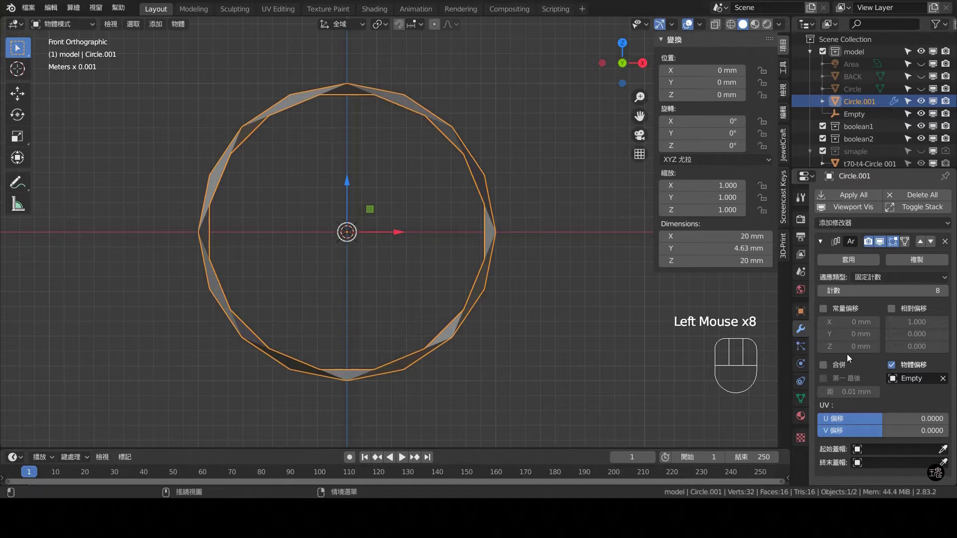
{"action": "left_click", "coordinate": [828, 367]}
Step: Apply the array and merge all the ring's overlapping vertices by distance
{"action": "left_click_drag", "start_coordinate": [566, 186], "coordinate": [523, 209]}
{"action": "scroll", "scroll_direction": "down", "scroll_amount": 3}
{"action": "left_click_drag", "start_coordinate": [429, 251], "coordinate": [357, 229]}
{"action": "middle_click", "coordinate": [425, 228]}
{"action": "scroll", "scroll_direction": "down", "scroll_amount": 3}
{"action": "left_click", "coordinate": [850, 260]}
{"action": "middle_click", "coordinate": [407, 145]}
{"action": "key", "text": "Tab"}
{"action": "middle_click", "coordinate": [377, 178]}
{"action": "key", "text": "1"}
{"action": "key", "text": "a"}
{"action": "key", "text": "m"}
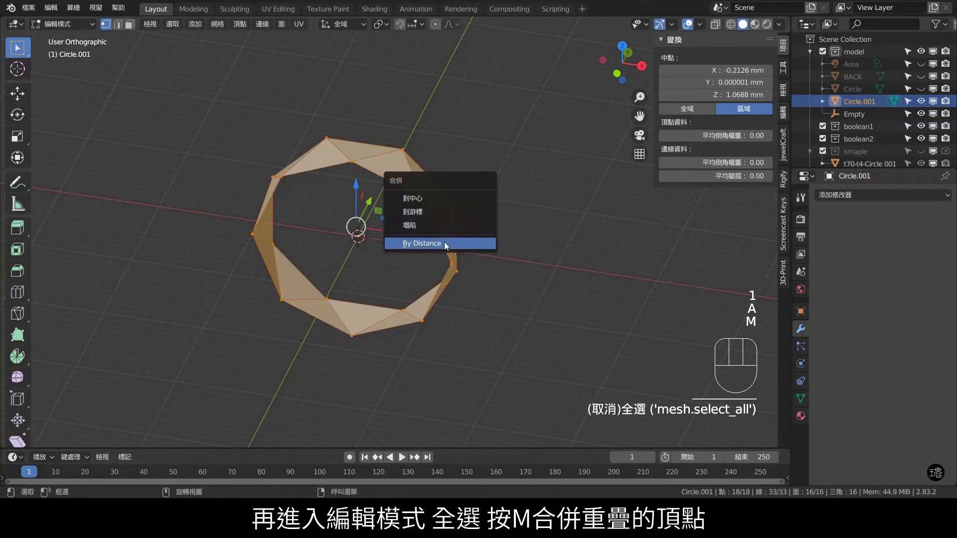
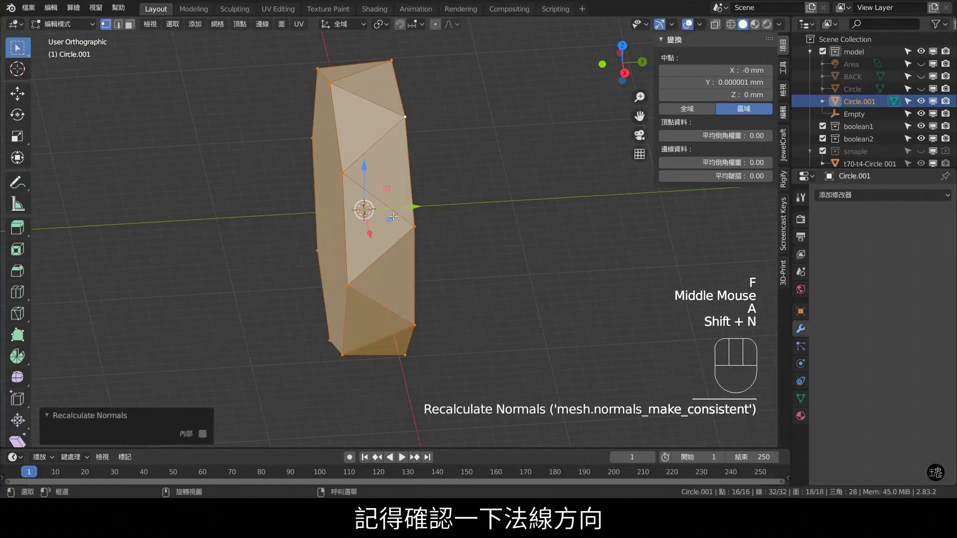
Step: Recalculate the ring's normals and return to Object Mode in front view
{"action": "left_click_drag", "start_coordinate": [395, 212], "coordinate": [444, 210]}
{"action": "scroll", "scroll_direction": "down", "scroll_amount": 3}
{"action": "key", "text": "KP_1"}
{"action": "key", "text": "Tab"}
{"action": "left_click_drag", "start_coordinate": [434, 221], "coordinate": [415, 266]}
{"action": "key", "text": "KP_1"}
{"action": "key", "text": "shift+a"}
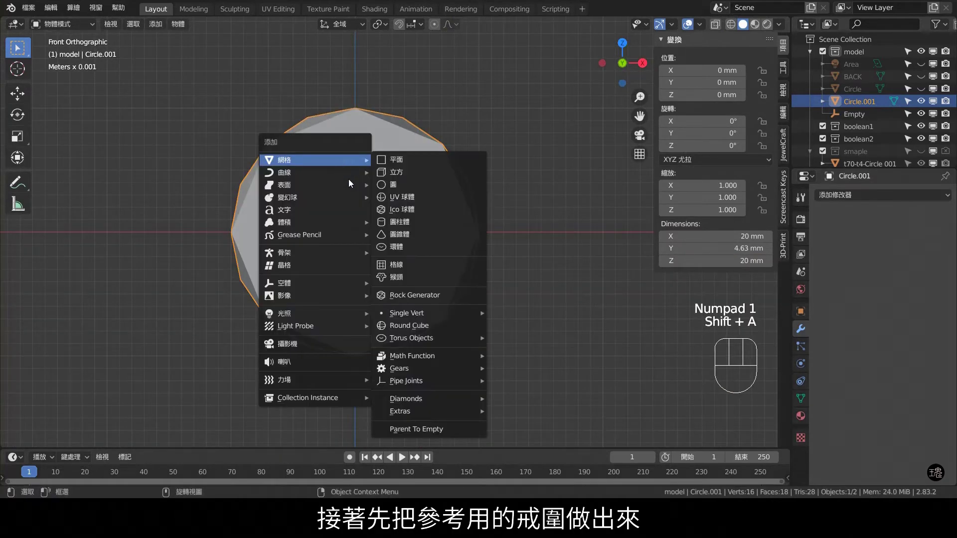
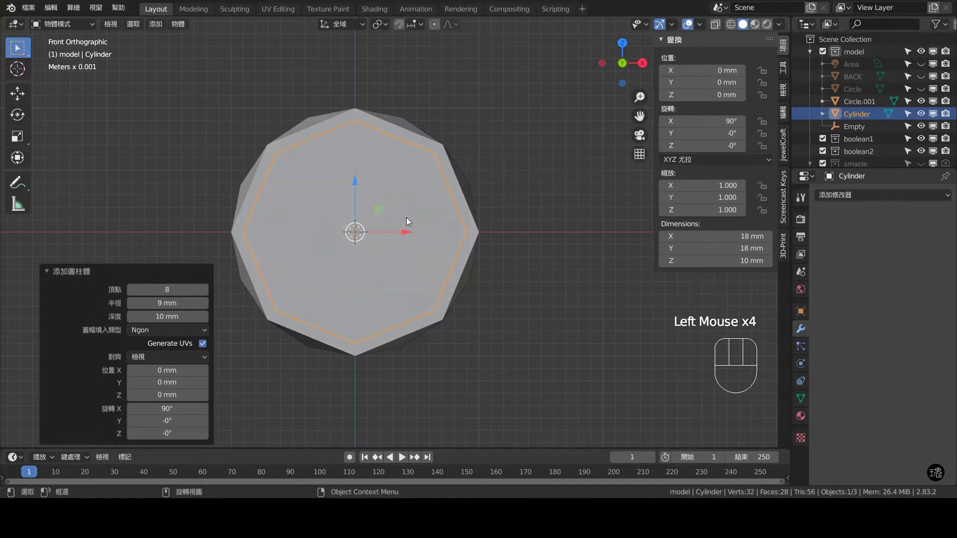
Step: Smooth the cylinder into a rounded puck with a level-5 subdivision modifier
{"action": "key", "text": "ctrl+5"}
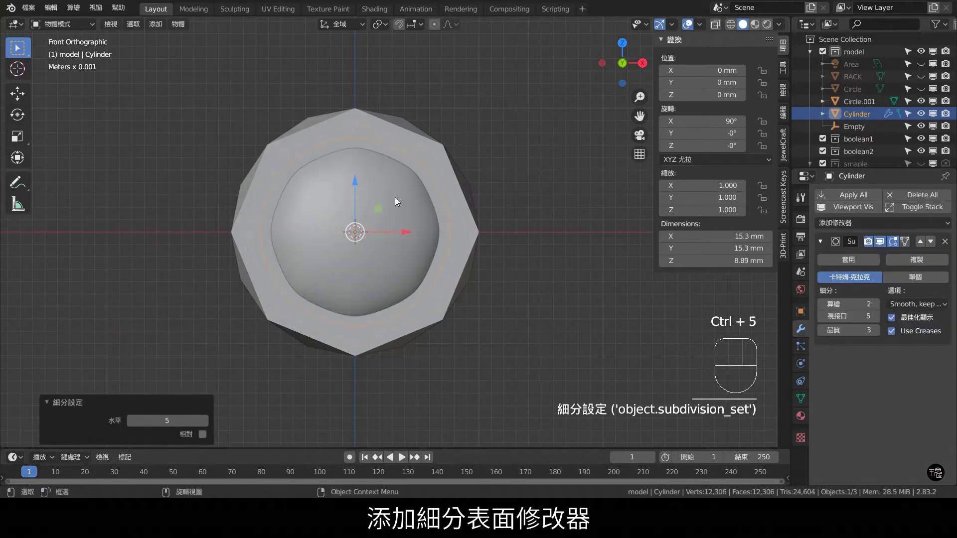
{"action": "left_click_drag", "start_coordinate": [397, 208], "coordinate": [467, 226]}
{"action": "key", "text": "Tab"}
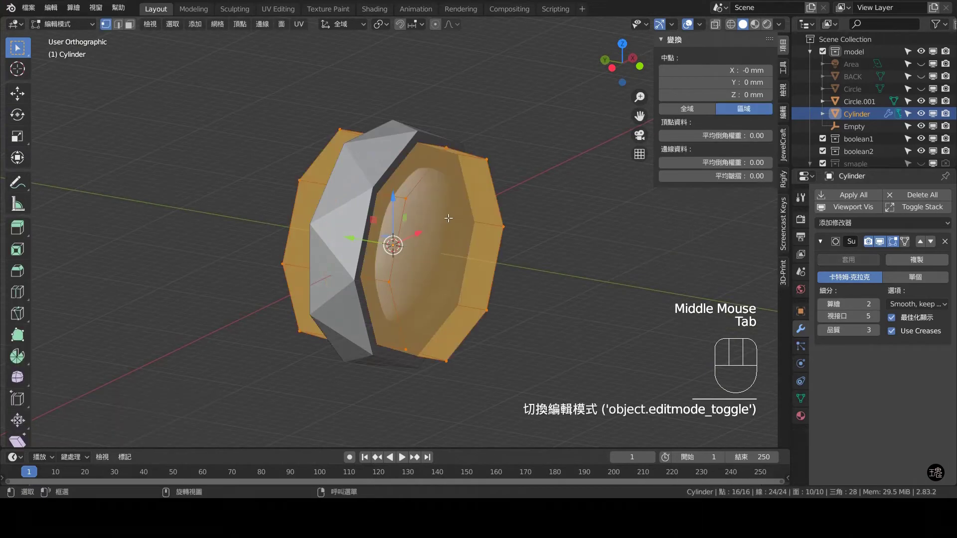
Step: Add loop cuts near the cylinder's ends so its edges stay firm
{"action": "key", "text": "ctrl+r"}
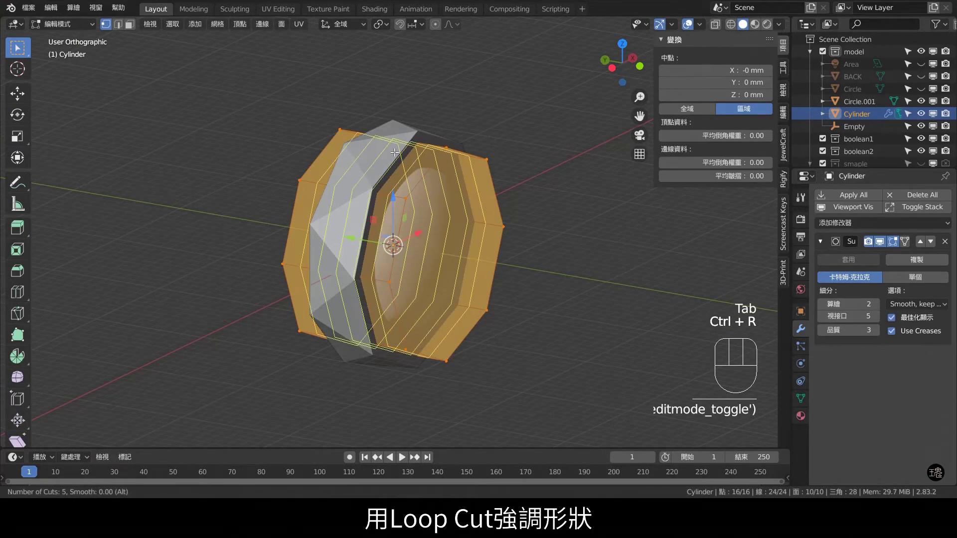
{"action": "key", "text": "Tab"}
{"action": "left_click_drag", "start_coordinate": [470, 215], "coordinate": [441, 224]}
{"action": "left_click", "coordinate": [412, 216]}
{"action": "left_click_drag", "start_coordinate": [468, 230], "coordinate": [439, 217]}
{"action": "left_click", "coordinate": [380, 179]}
{"action": "scroll", "scroll_direction": "up", "scroll_amount": 3}
{"action": "left_click_drag", "start_coordinate": [441, 200], "coordinate": [603, 200]}
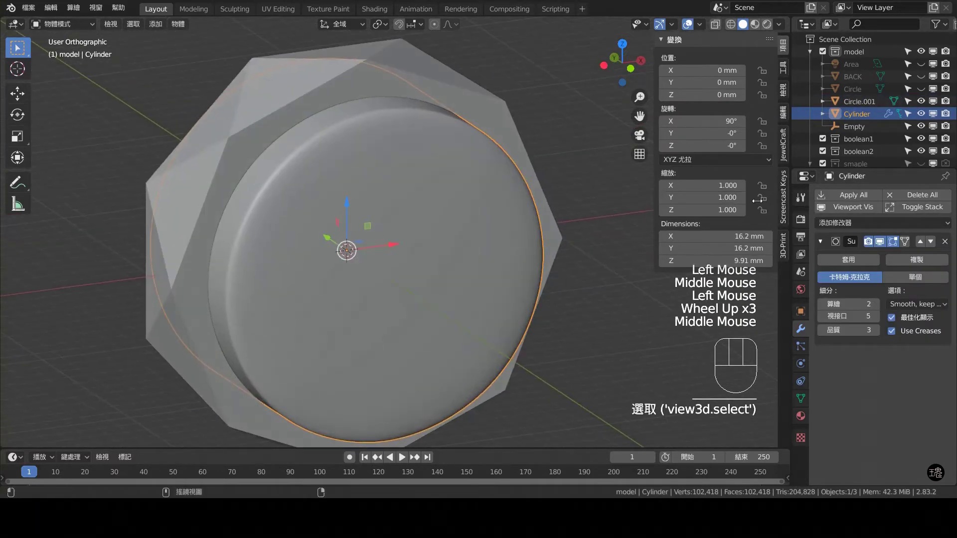
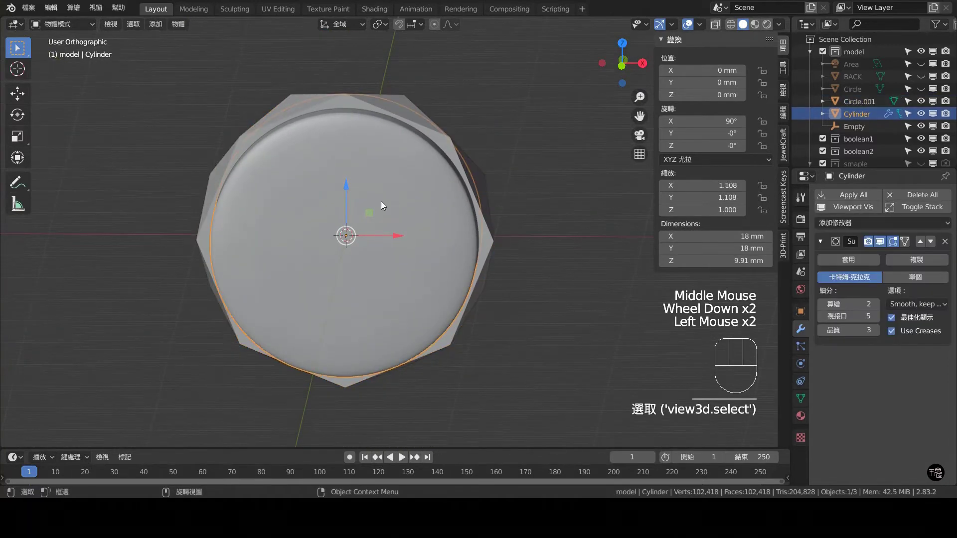
Step: Apply the cylinder's rotation and scale, then scale Circle.001 up to enclose it
{"action": "key", "text": "ctrl+a"}
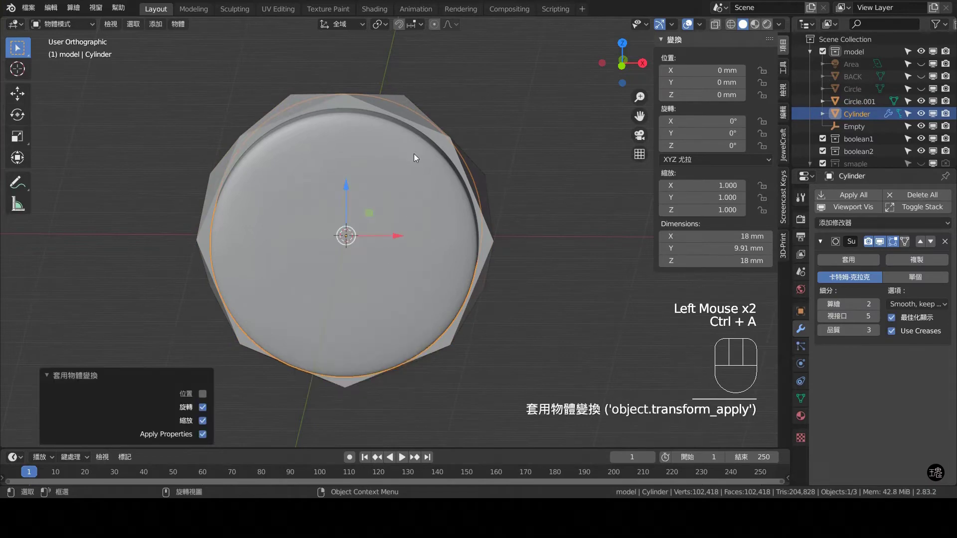
{"action": "key", "text": "KP_1"}
{"action": "left_click", "coordinate": [373, 90]}
{"action": "key", "text": "s"}
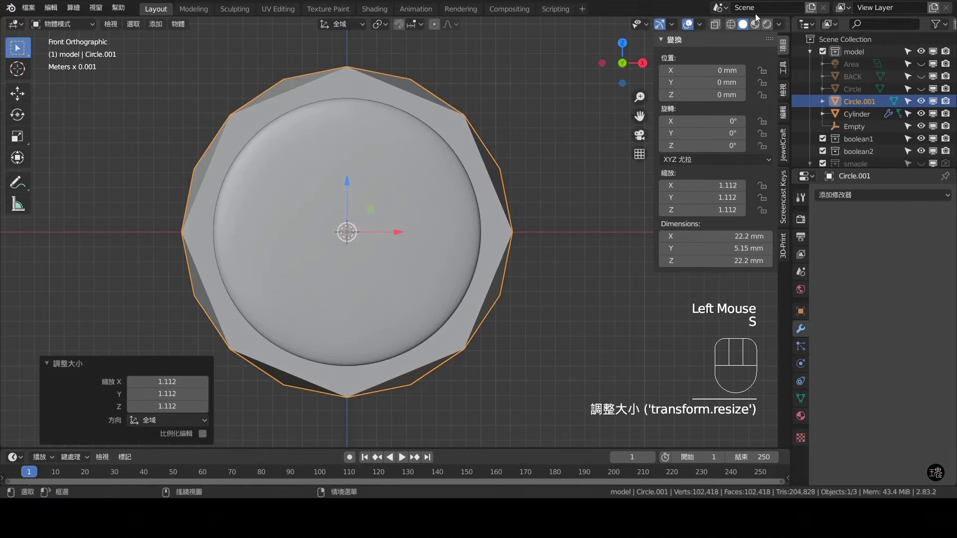
{"action": "left_click", "coordinate": [717, 26]}
{"action": "key", "text": "s"}
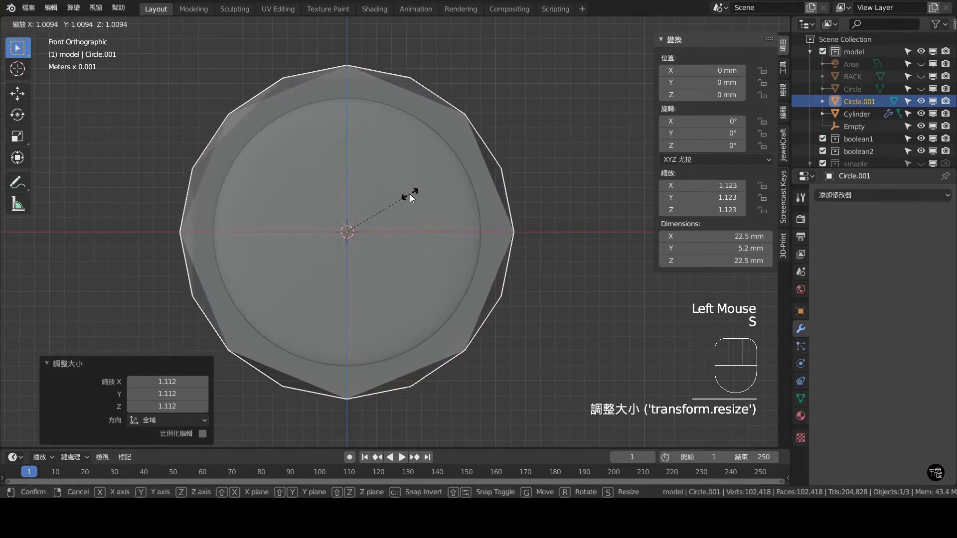
{"action": "left_click", "coordinate": [715, 30]}
{"action": "left_click_drag", "start_coordinate": [432, 170], "coordinate": [449, 252]}
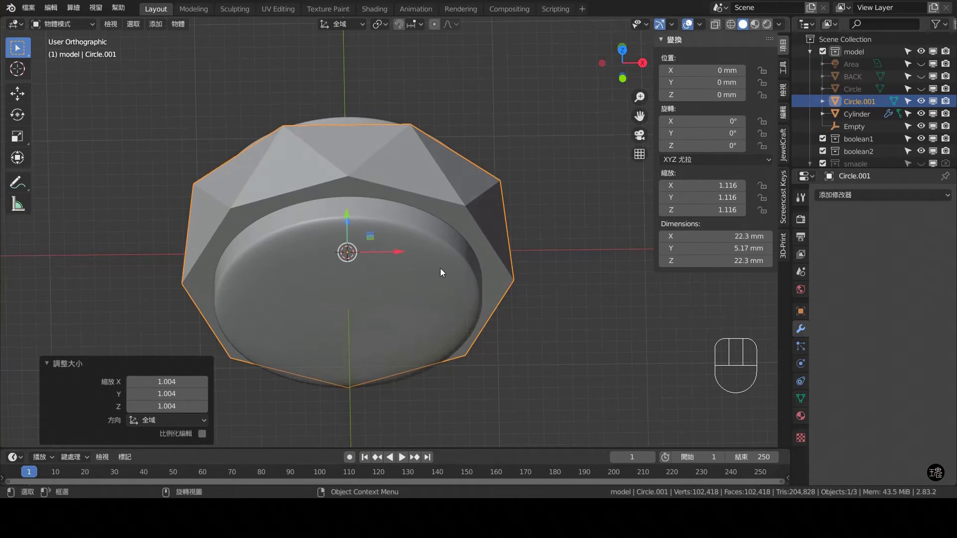
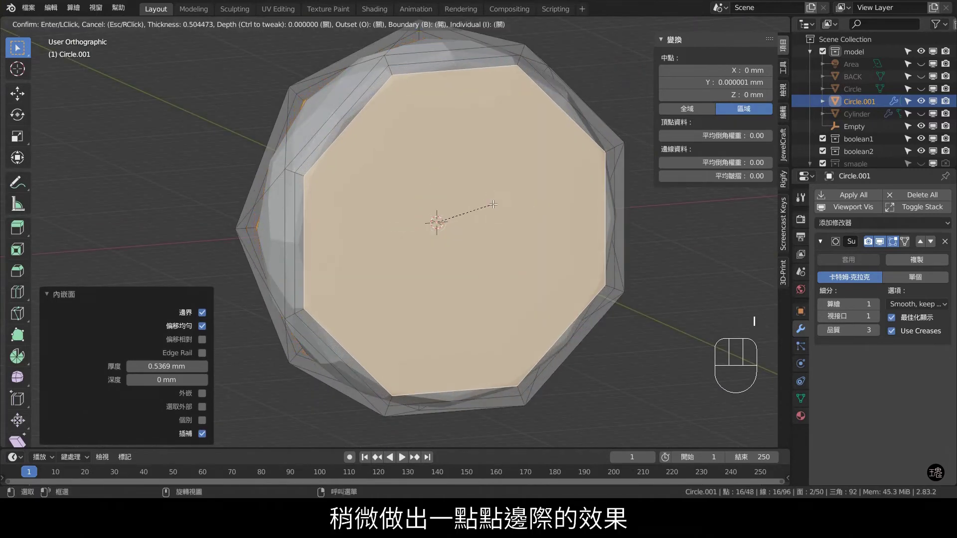
Step: Set the inset border thickness on the ring face and return to Object Mode
{"action": "left_click_drag", "start_coordinate": [433, 148], "coordinate": [470, 164]}
{"action": "key", "text": "Tab"}
{"action": "middle_click", "coordinate": [457, 167]}
{"action": "scroll", "scroll_direction": "up", "scroll_amount": 3}
Step: Add a Bevel modifier to the ring body with Amount 0.005 mm and 5 segments
{"action": "left_click_drag", "start_coordinate": [377, 165], "coordinate": [493, 156]}
{"action": "scroll", "scroll_direction": "down", "scroll_amount": 3}
{"action": "left_click_drag", "start_coordinate": [493, 186], "coordinate": [423, 192]}
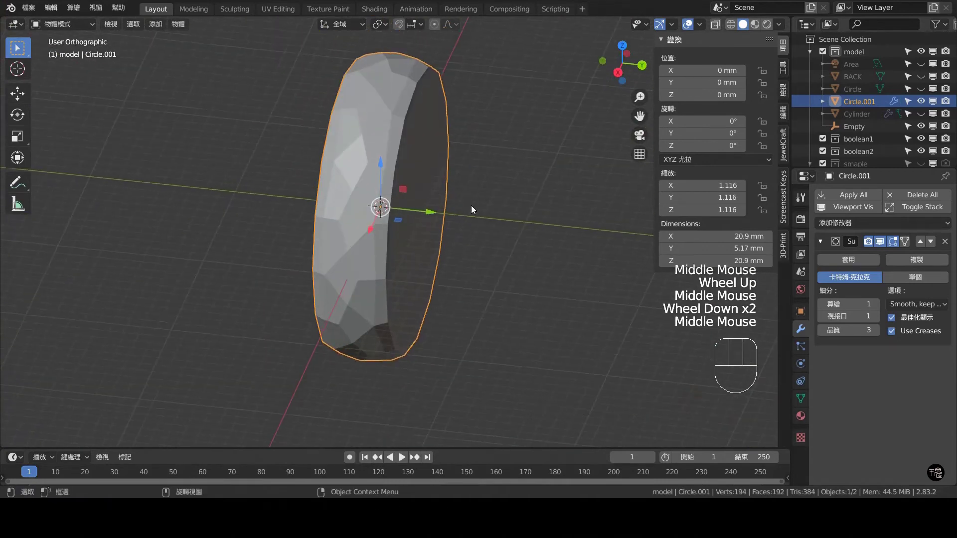
{"action": "scroll", "scroll_direction": "up", "scroll_amount": 3}
{"action": "scroll", "scroll_direction": "down", "scroll_amount": 3}
{"action": "scroll", "scroll_direction": "down", "scroll_amount": 3}
{"action": "middle_click", "coordinate": [406, 186]}
{"action": "left_click_drag", "start_coordinate": [366, 152], "coordinate": [370, 157]}
{"action": "left_click_drag", "start_coordinate": [406, 186], "coordinate": [376, 216]}
{"action": "left_click_drag", "start_coordinate": [407, 129], "coordinate": [404, 150]}
{"action": "left_click_drag", "start_coordinate": [431, 169], "coordinate": [439, 146]}
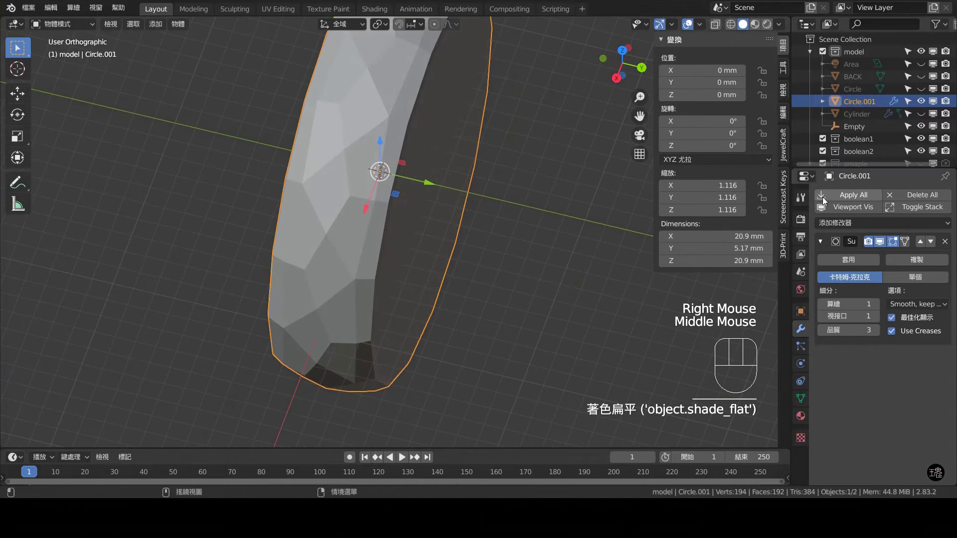
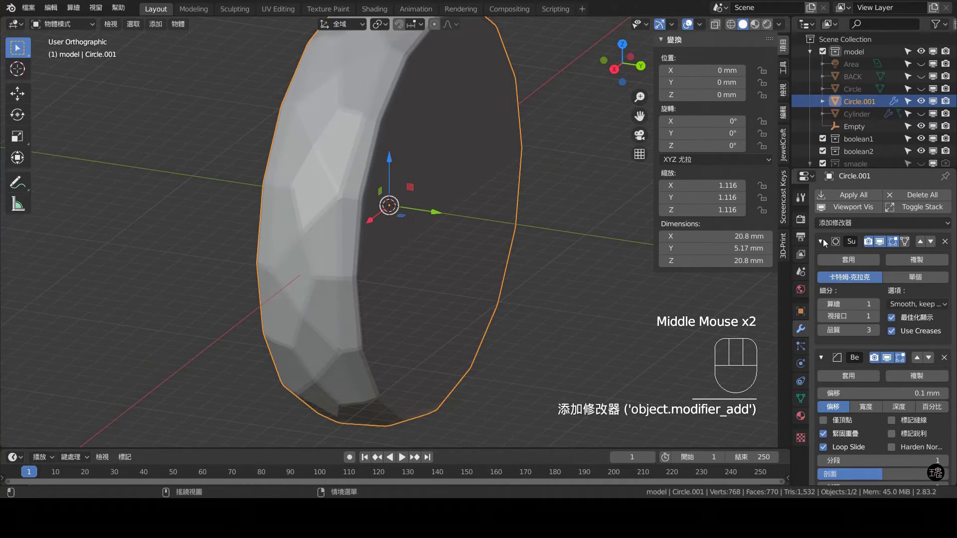
{"action": "left_click", "coordinate": [822, 245]}
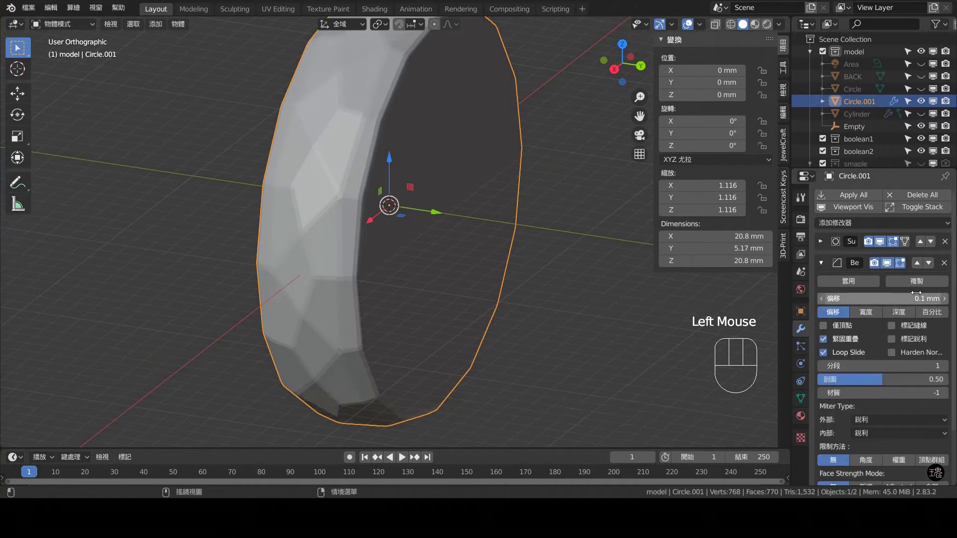
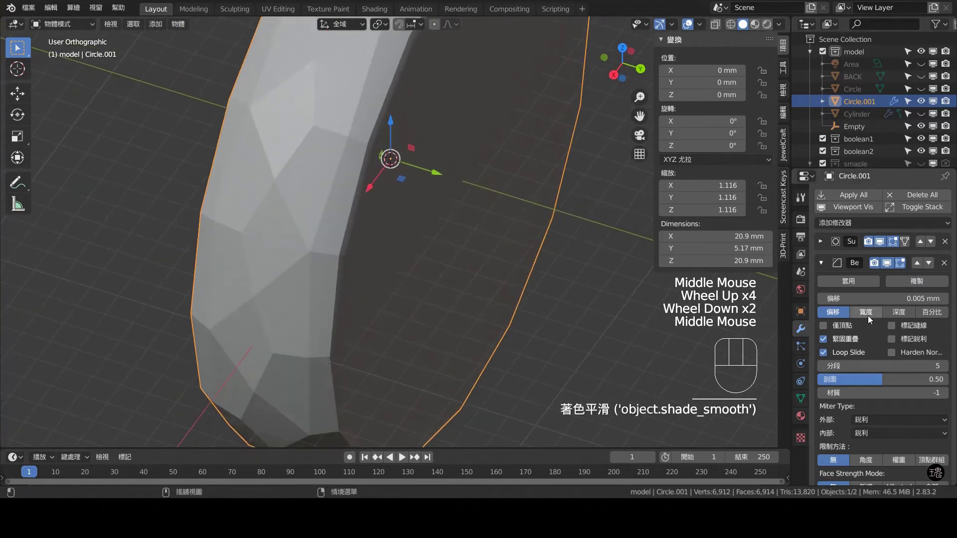
Step: Finish the bevel settings and recalculate the ring body's normals (Shift+N)
{"action": "left_click", "coordinate": [825, 265]}
{"action": "scroll", "scroll_direction": "down", "scroll_amount": 3}
{"action": "left_click_drag", "start_coordinate": [496, 232], "coordinate": [491, 219]}
{"action": "left_click", "coordinate": [507, 137]}
{"action": "key", "text": "Tab"}
{"action": "key", "text": "a"}
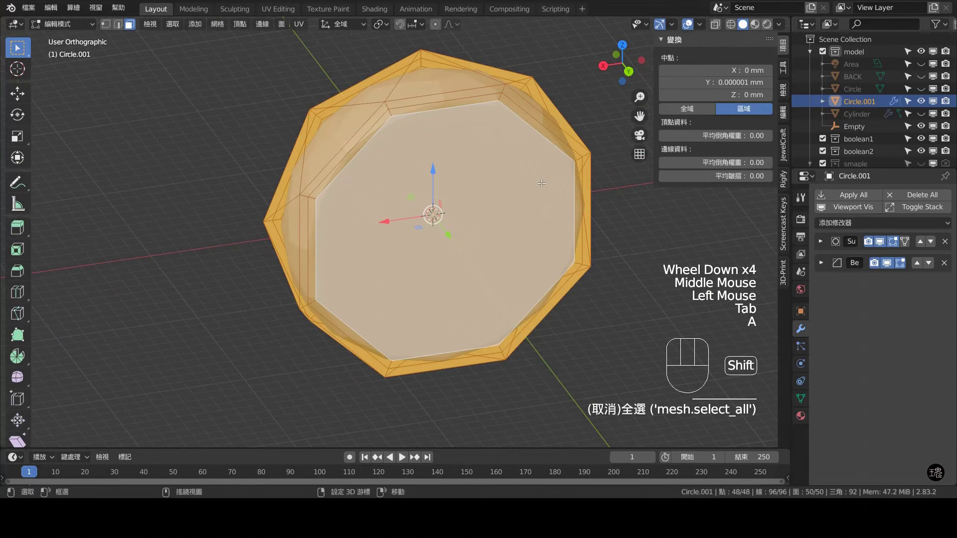
{"action": "key", "text": "shift+n"}
{"action": "key", "text": "Tab"}
Step: Unhide the Cylinder in the outliner
{"action": "left_click_drag", "start_coordinate": [480, 173], "coordinate": [506, 183]}
{"action": "left_click", "coordinate": [501, 140]}
{"action": "left_click", "coordinate": [925, 95]}
{"action": "left_click_drag", "start_coordinate": [924, 91], "coordinate": [922, 115]}
{"action": "left_click", "coordinate": [946, 91]}
Step: Scale Circle.001 by 1.071 to surround the cylinder, then select both objects
{"action": "middle_click", "coordinate": [563, 215]}
{"action": "left_click_drag", "start_coordinate": [444, 153], "coordinate": [390, 127]}
{"action": "key", "text": "KP_1"}
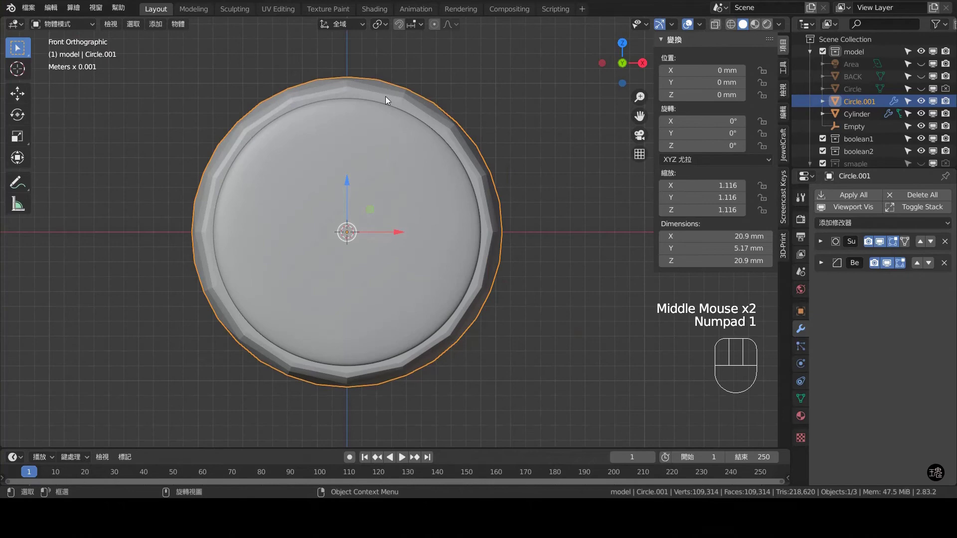
{"action": "left_click", "coordinate": [388, 77]}
{"action": "left_click", "coordinate": [385, 90]}
{"action": "key", "text": "s"}
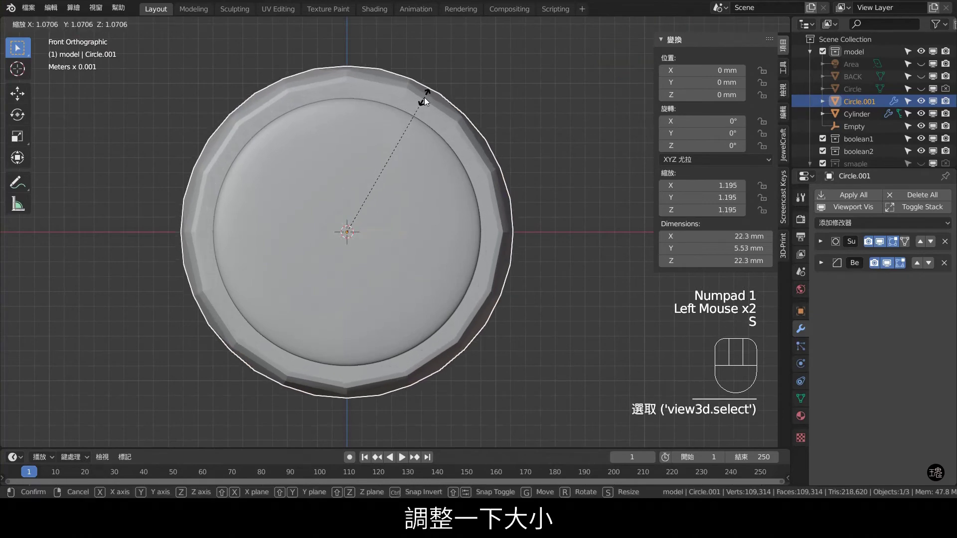
{"action": "left_click_drag", "start_coordinate": [430, 178], "coordinate": [440, 171]}
{"action": "left_click_drag", "start_coordinate": [449, 160], "coordinate": [454, 179]}
{"action": "left_click", "coordinate": [450, 142]}
{"action": "left_click", "coordinate": [444, 235]}
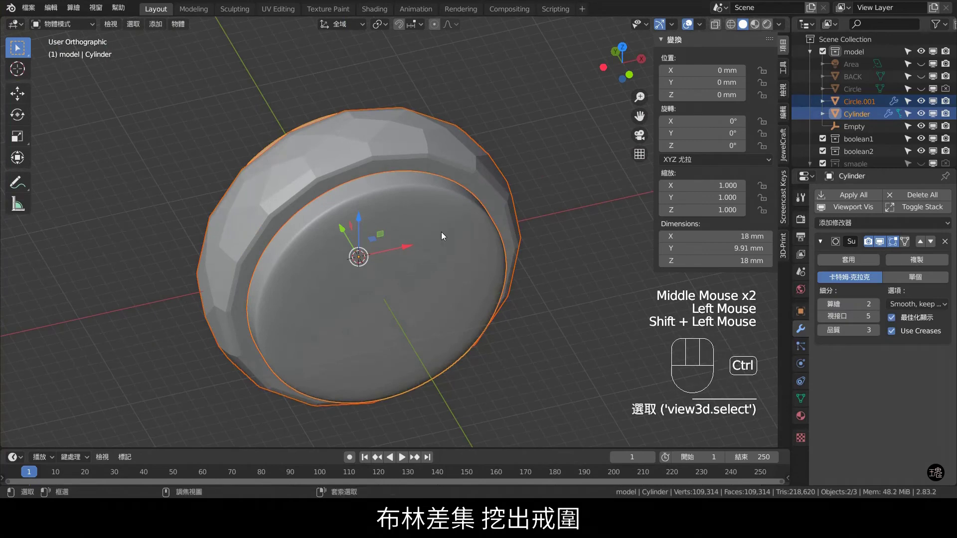
Step: Subtract the cylinder from Circle.001 with Bool Tool Difference (Ctrl+numpad minus)
{"action": "key", "text": "ctrl+KP_Subtract"}
{"action": "key", "text": "ctrl+z"}
{"action": "left_click", "coordinate": [412, 212]}
{"action": "left_click", "coordinate": [468, 228]}
{"action": "left_click", "coordinate": [449, 149]}
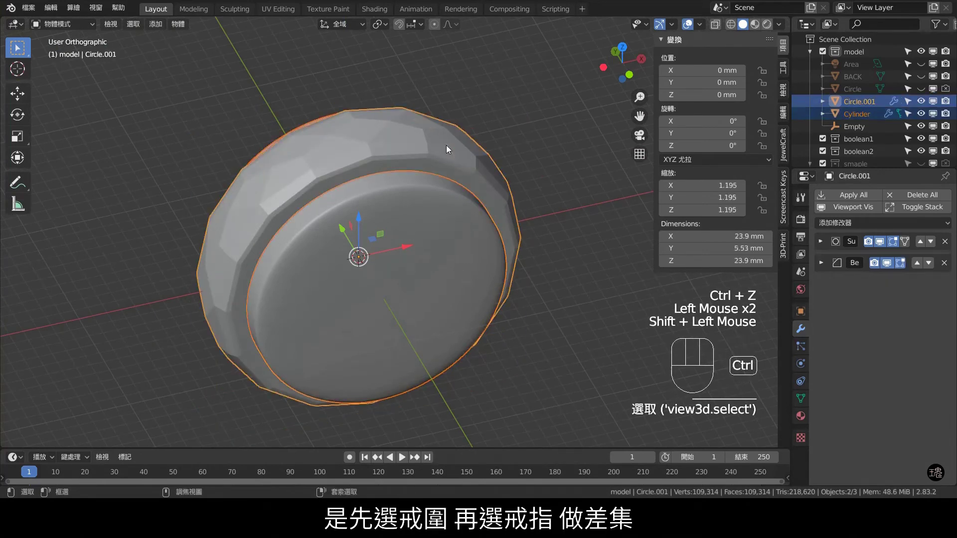
{"action": "key", "text": "ctrl+KP_Subtract"}
Step: Inspect the new finger hole and show the ring body's Object Data properties
{"action": "left_click_drag", "start_coordinate": [488, 235], "coordinate": [503, 179]}
{"action": "left_click", "coordinate": [495, 148]}
{"action": "left_click", "coordinate": [506, 97]}
{"action": "left_click_drag", "start_coordinate": [513, 99], "coordinate": [471, 124]}
{"action": "left_click", "coordinate": [400, 77]}
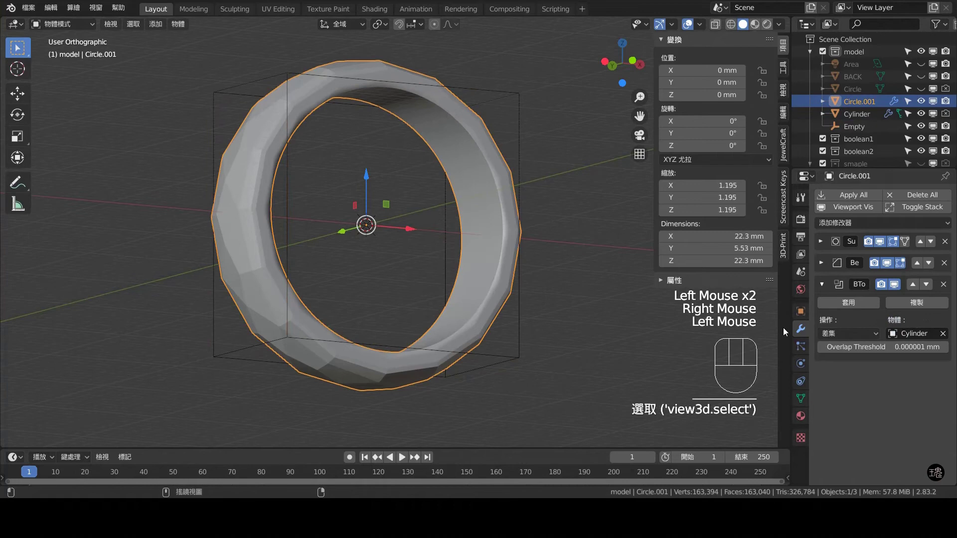